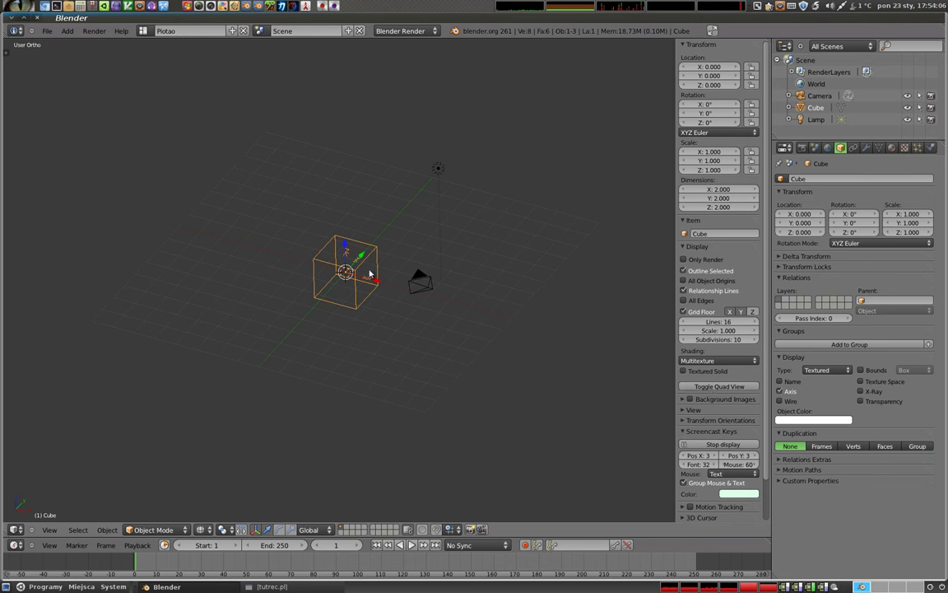
Step: Rotate the cube freely to an arbitrary tilt and inspect it in wireframe with its transform values shown
scroll("up", 3)
key("r")
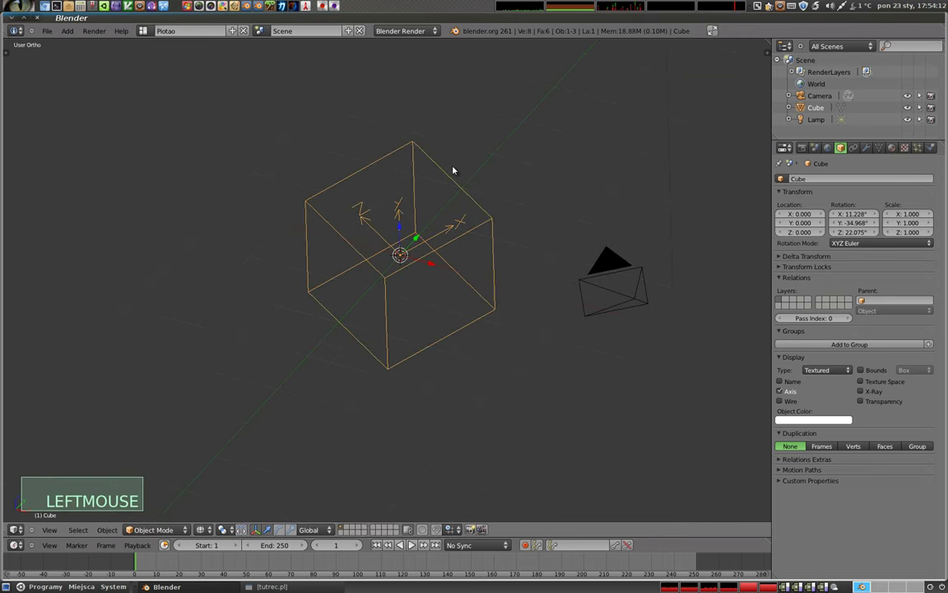
middle_click(489, 278)
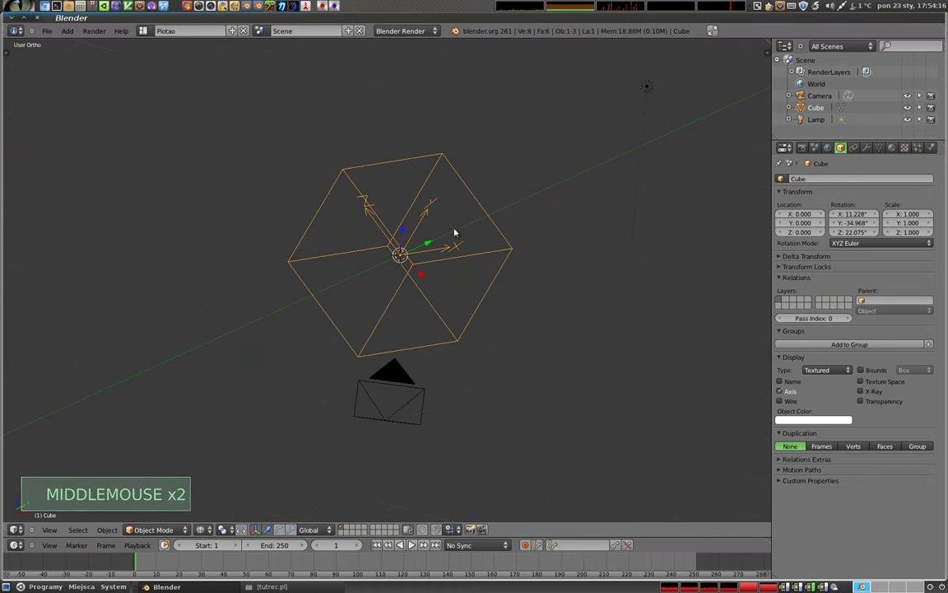
middle_click(397, 304)
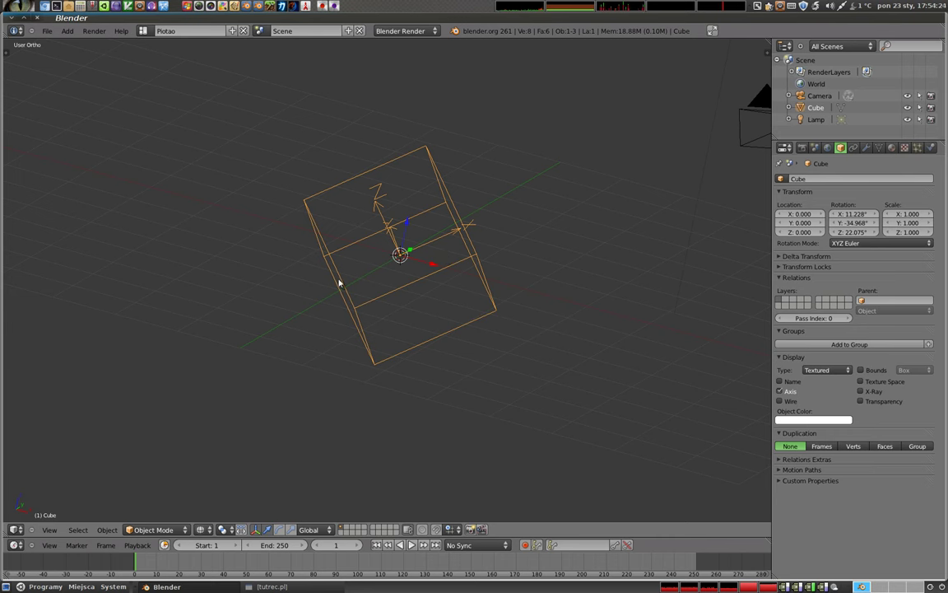
key("z")
key("z")
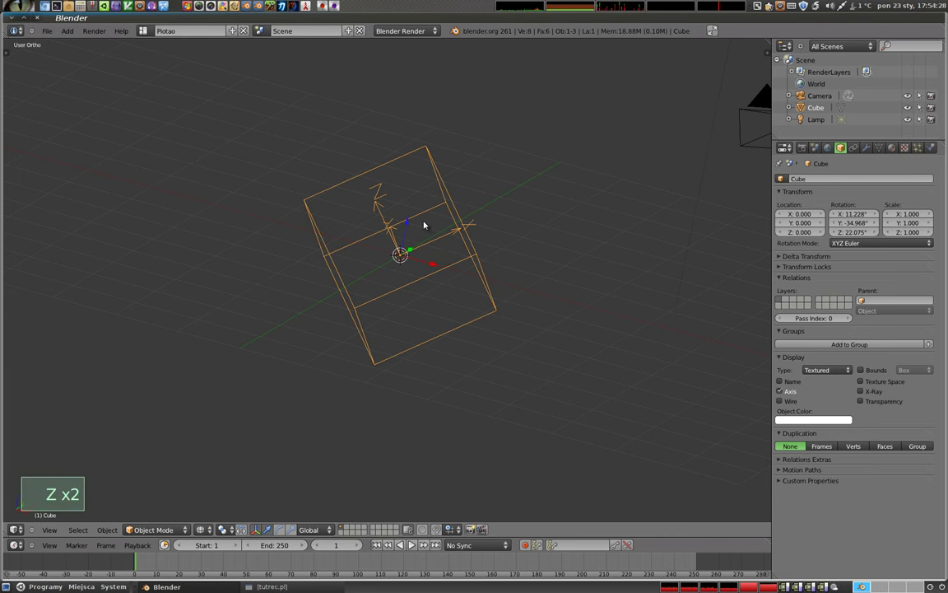
Step: Orbit around the tilted cube to view its angle against the floor grid from above and the sides
left_click(758, 313)
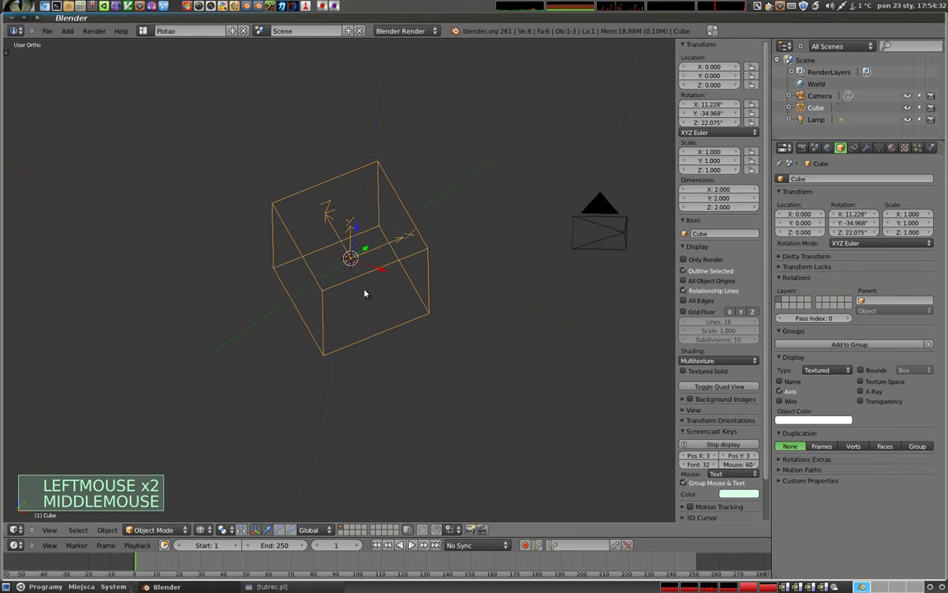
middle_click(298, 225)
left_click(689, 315)
scroll("down", 3)
middle_click(291, 267)
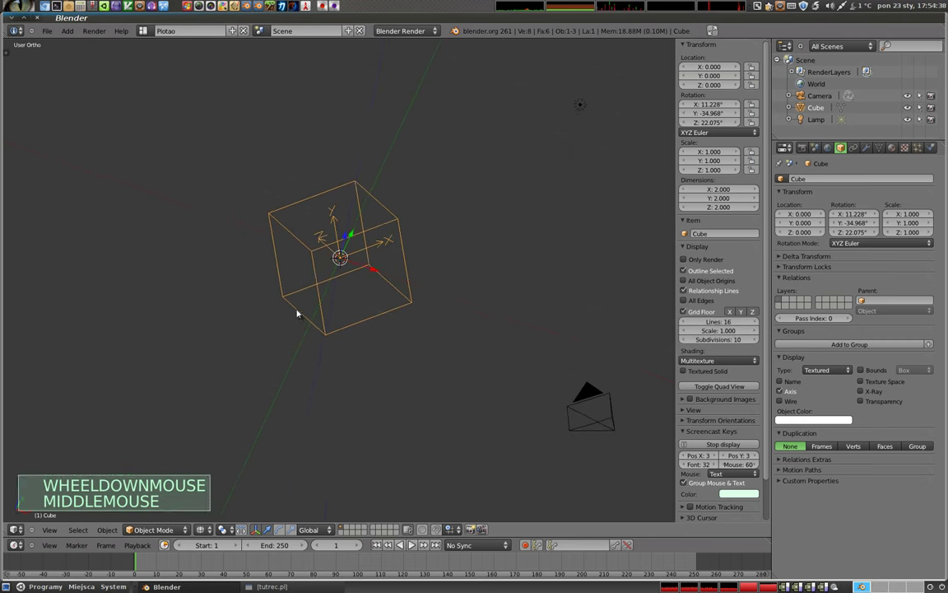
middle_click(402, 357)
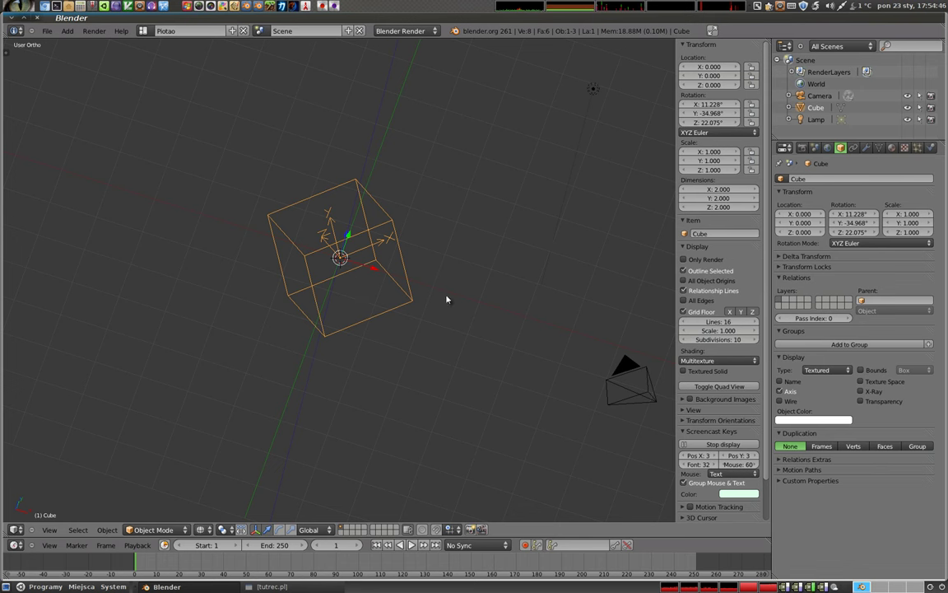
Step: Move the cube constrained to its own local X axis rather than the world X
key("g")
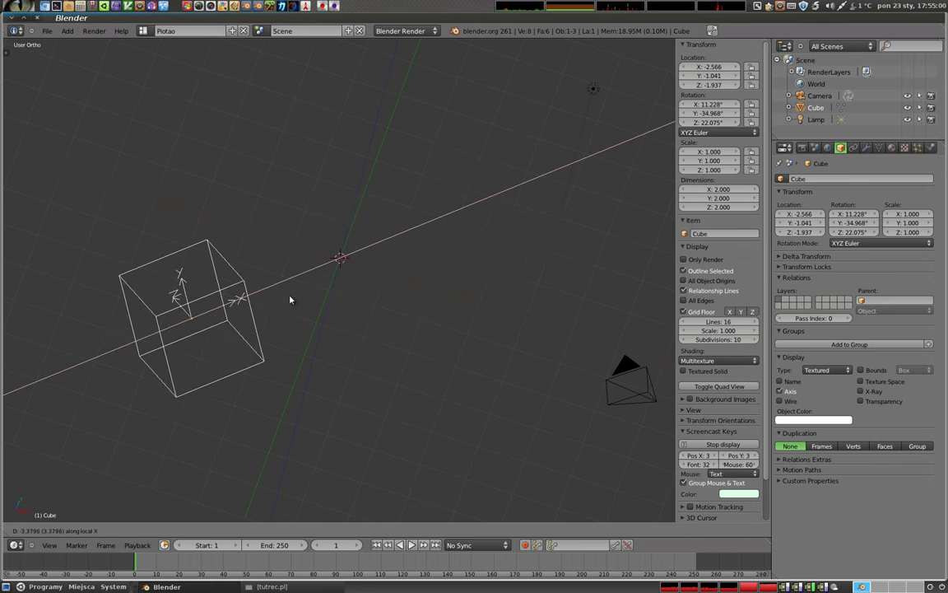
Step: Enter Edit Mode on the cube and start sliding one selected side face
key("Tab")
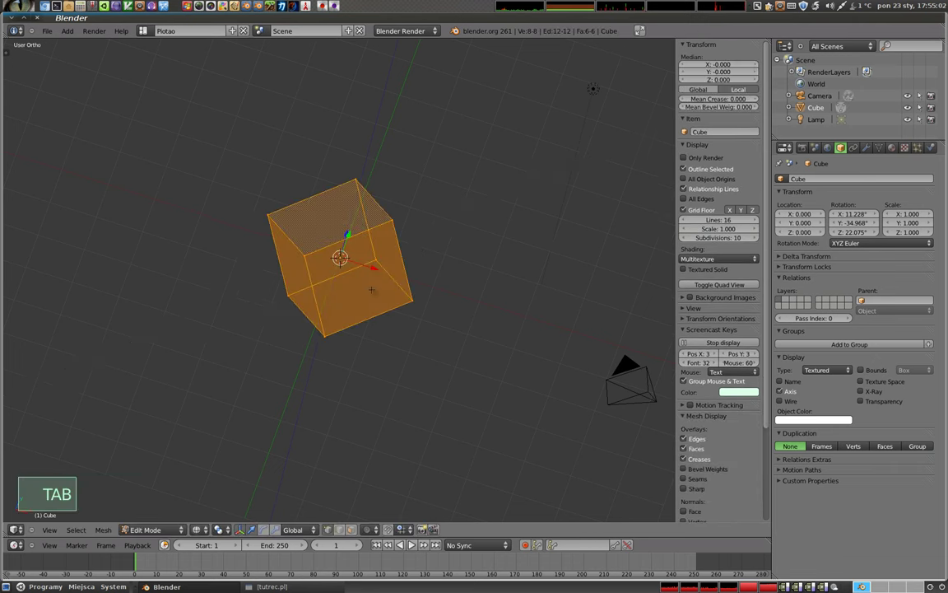
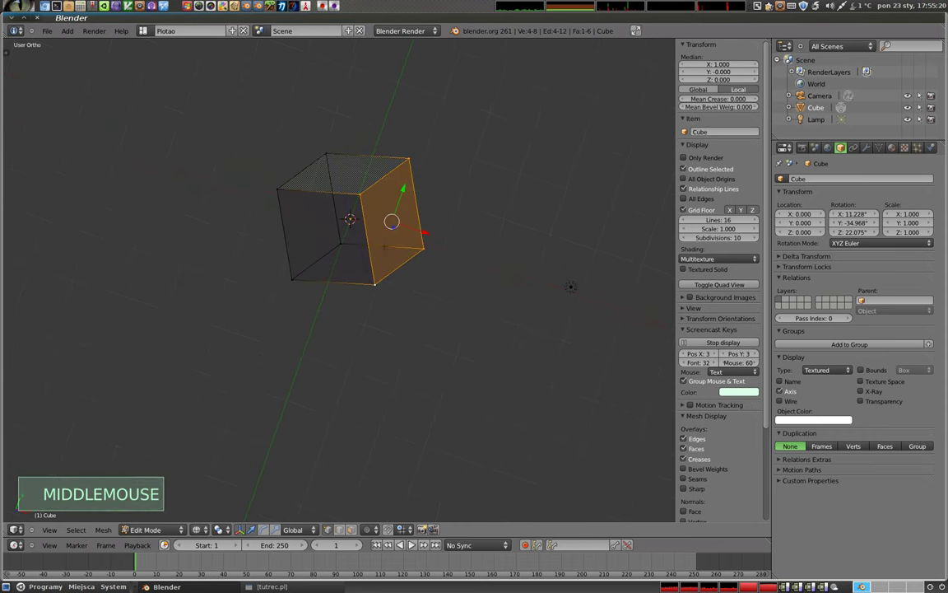
key("g")
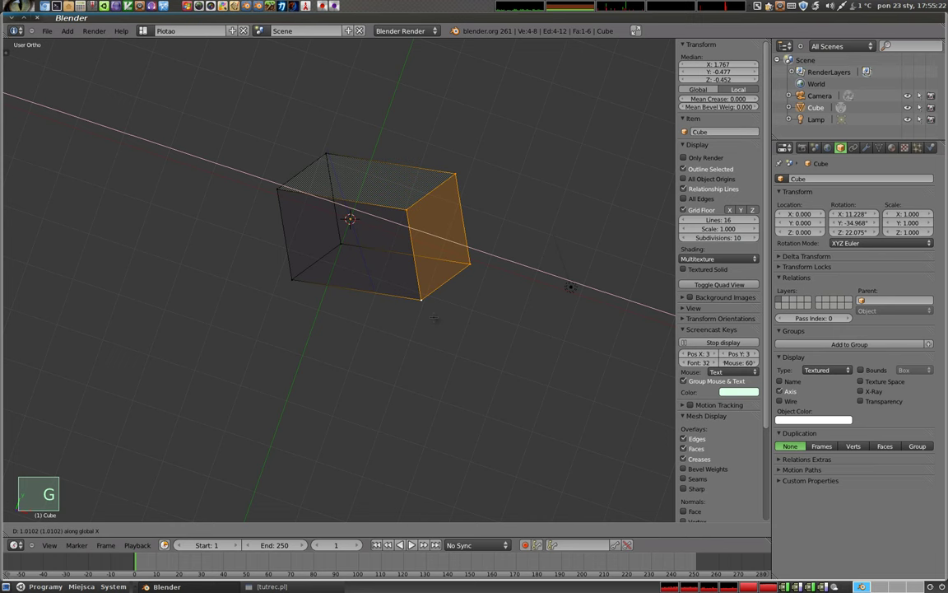
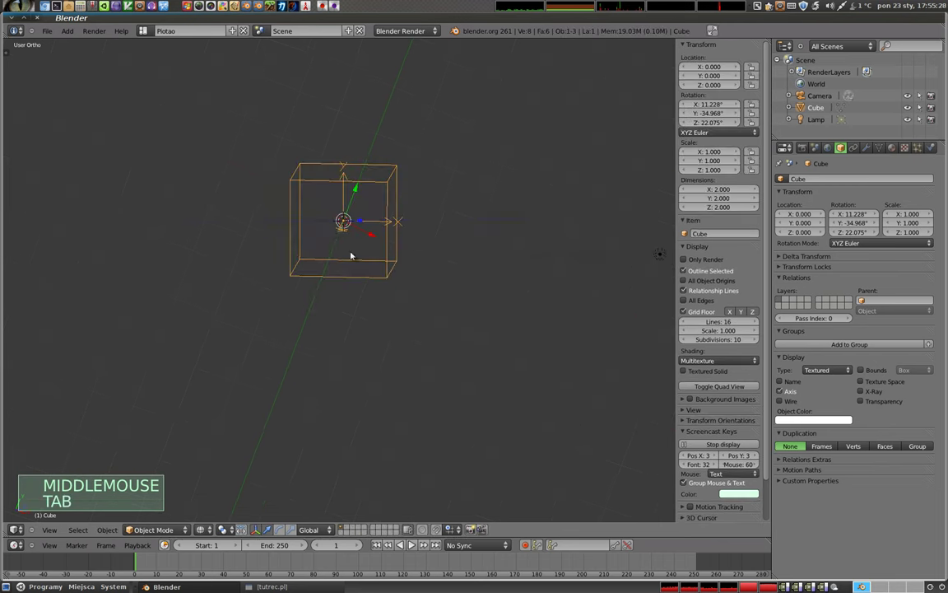
Step: Delete the cube, leaving only the camera and lamp in the scene
middle_click(333, 224)
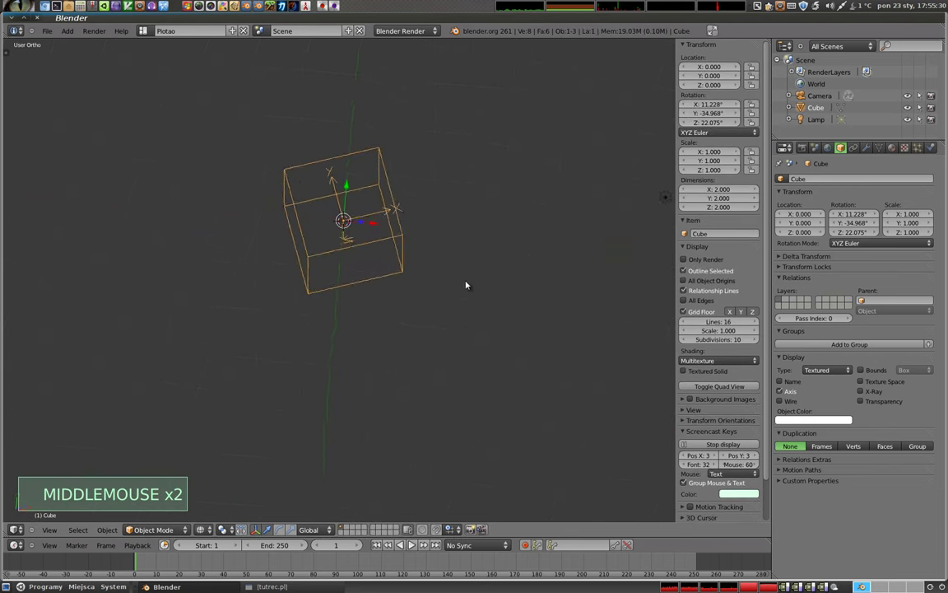
middle_click(212, 230)
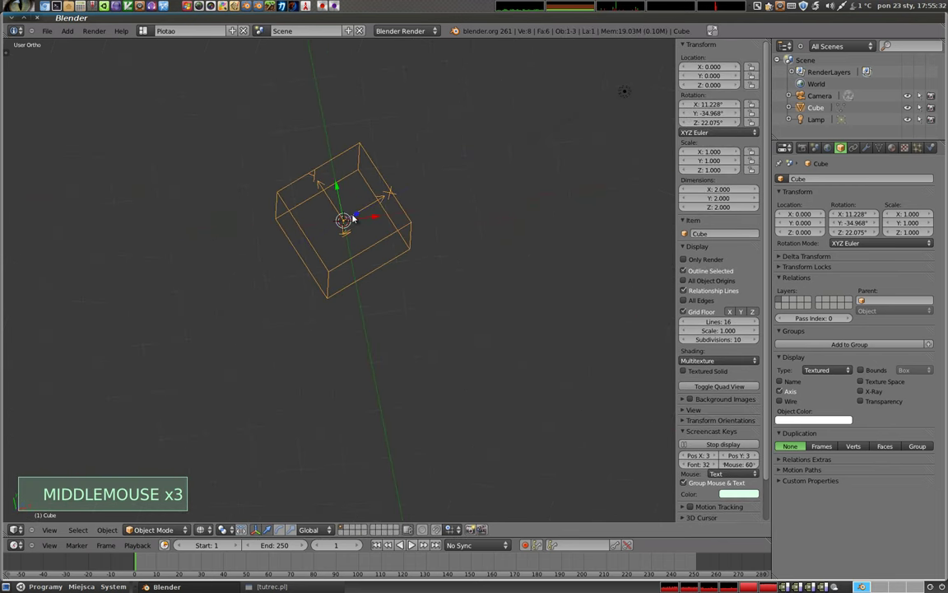
middle_click(388, 210)
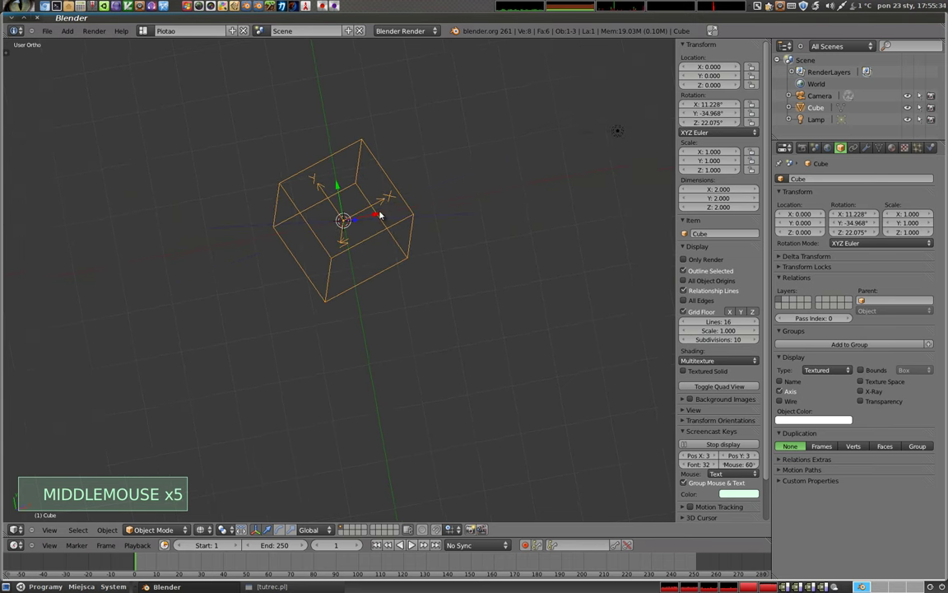
middle_click(407, 191)
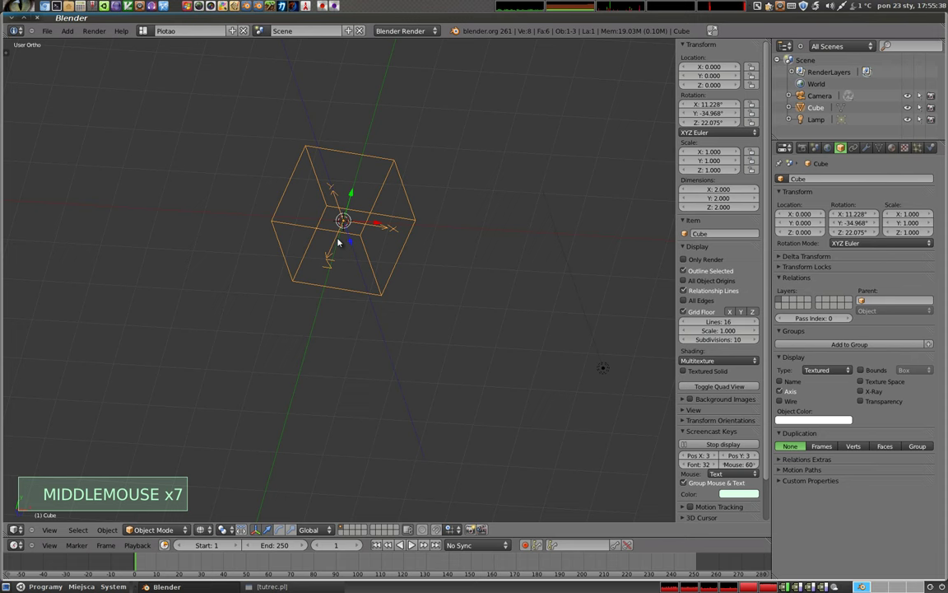
key("Tab")
key("Tab")
key("z")
left_click(363, 264)
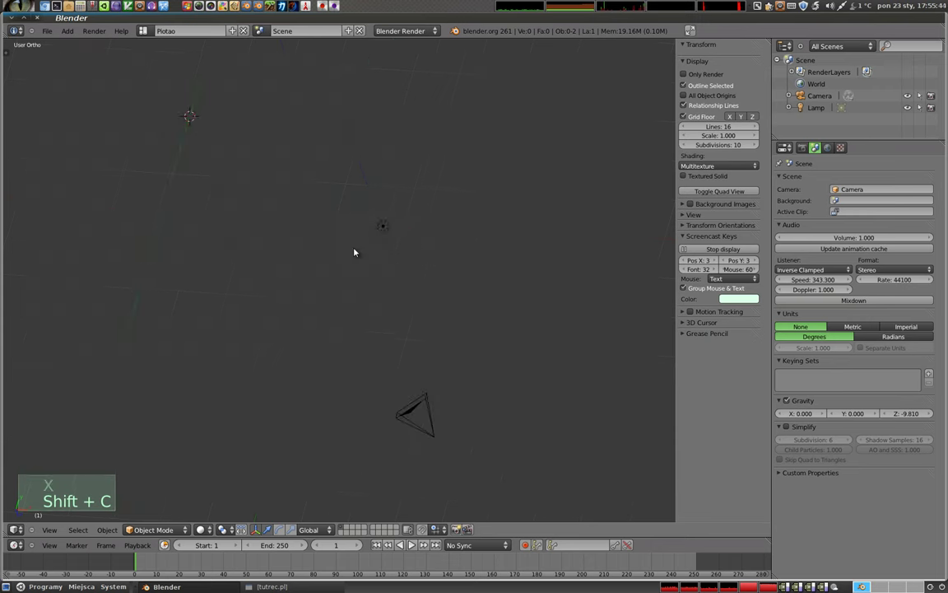
Step: Bring up the Add menu's Mesh list to insert a UV sphere
key("shift+a")
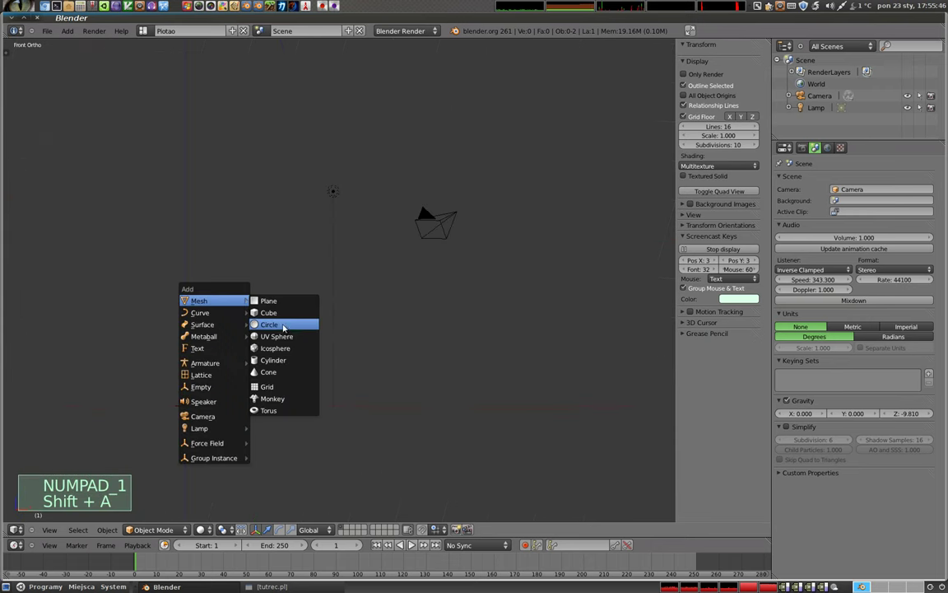
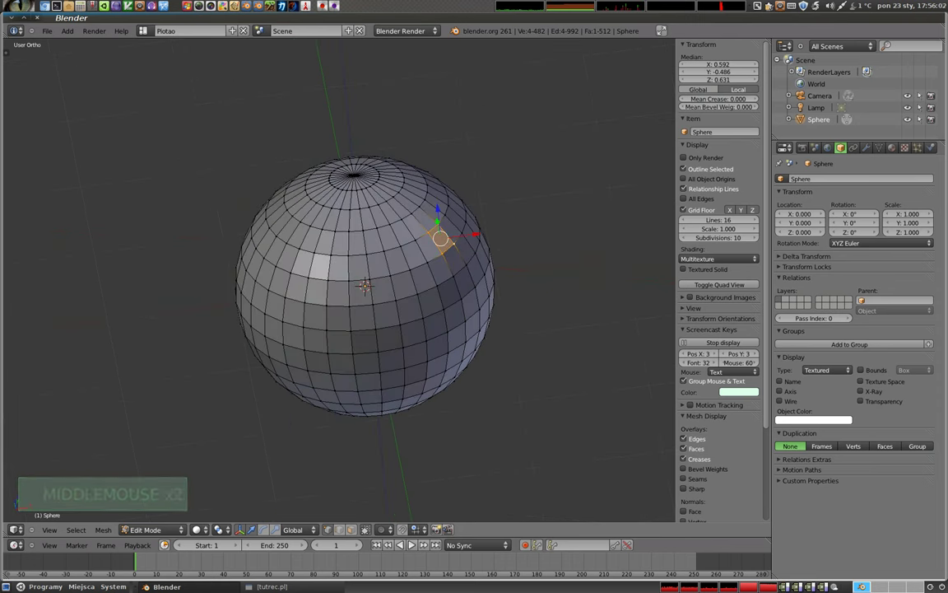
Step: Start sliding the selected upper face of the UV sphere
key("g")
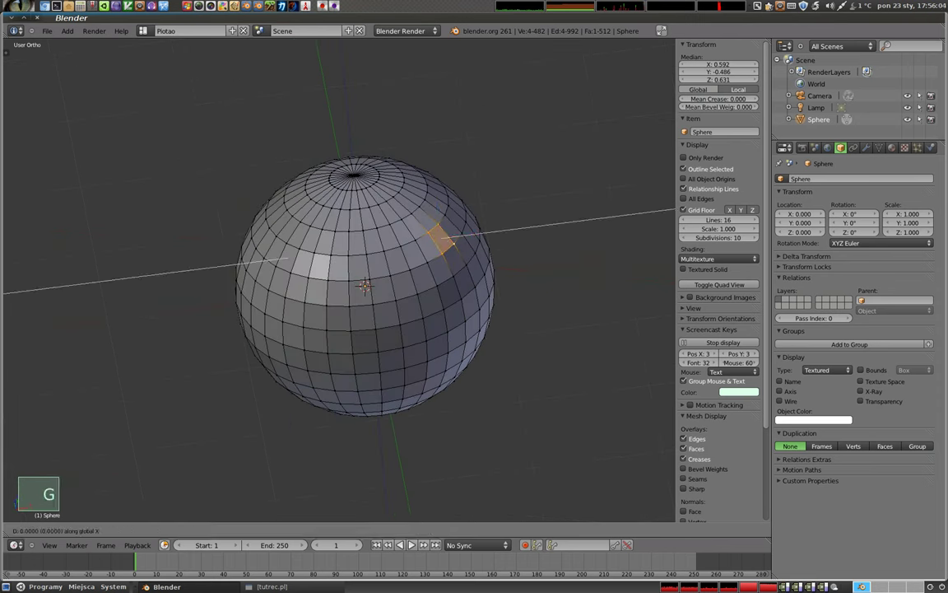
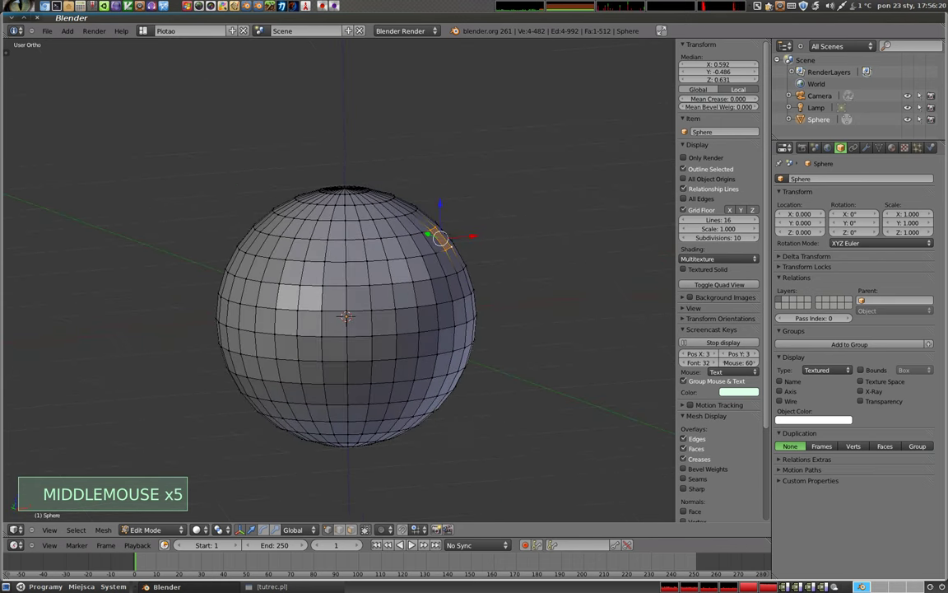
Step: Extrude the selected sphere face outward into a long square spike
key("e")
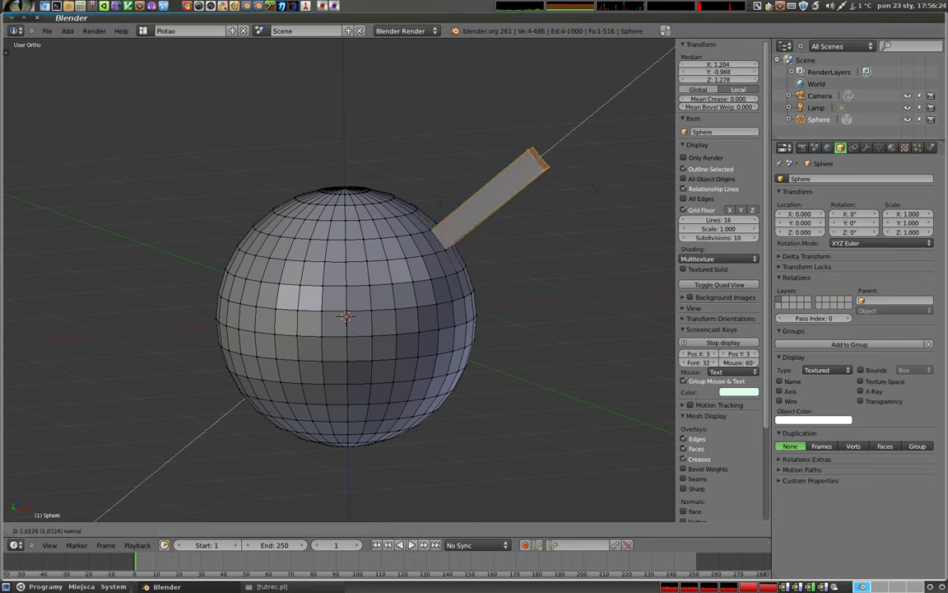
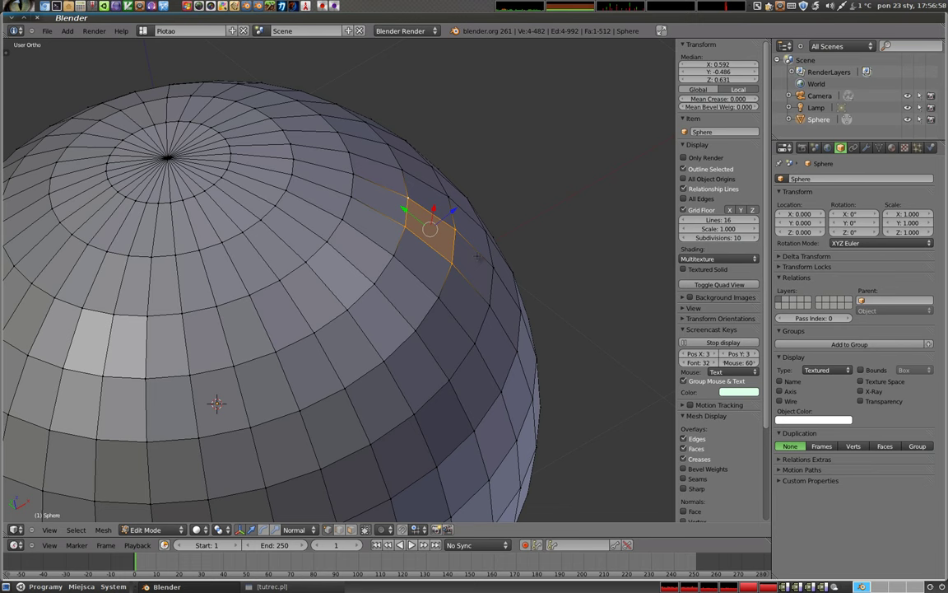
Step: Transform the selected upper face of the sphere along its normal
key("s")
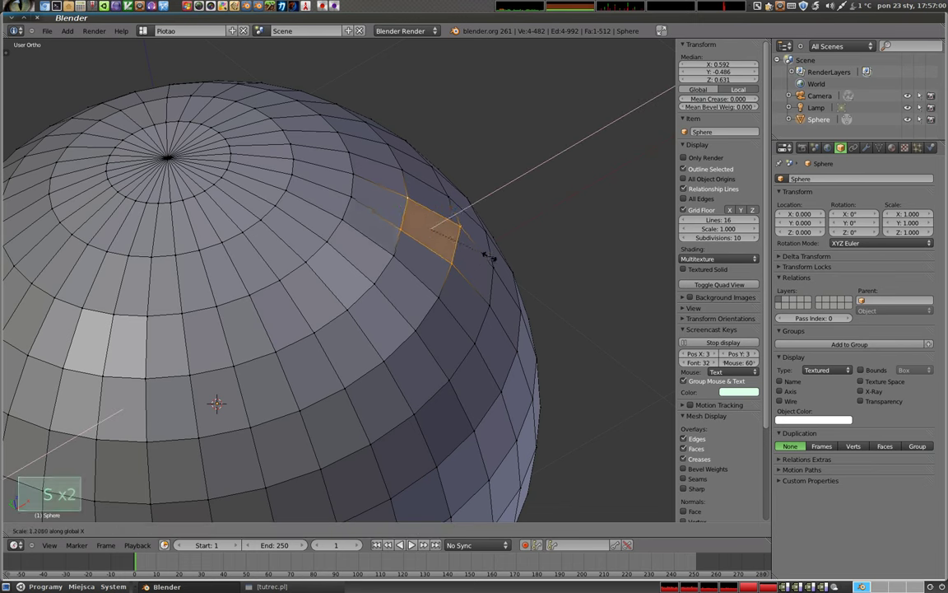
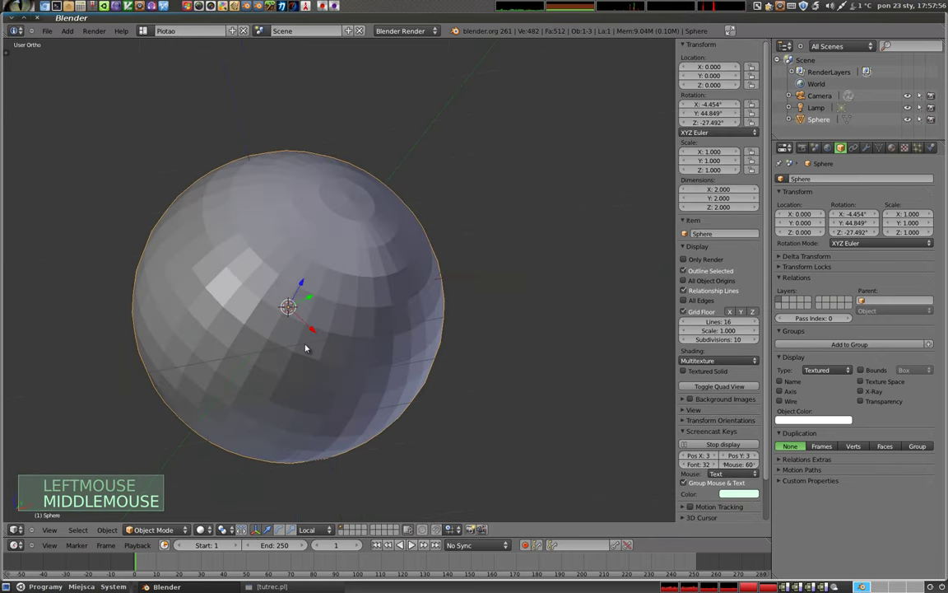
Step: Confirm the sphere's new rotation in Object Mode
left_click(314, 534)
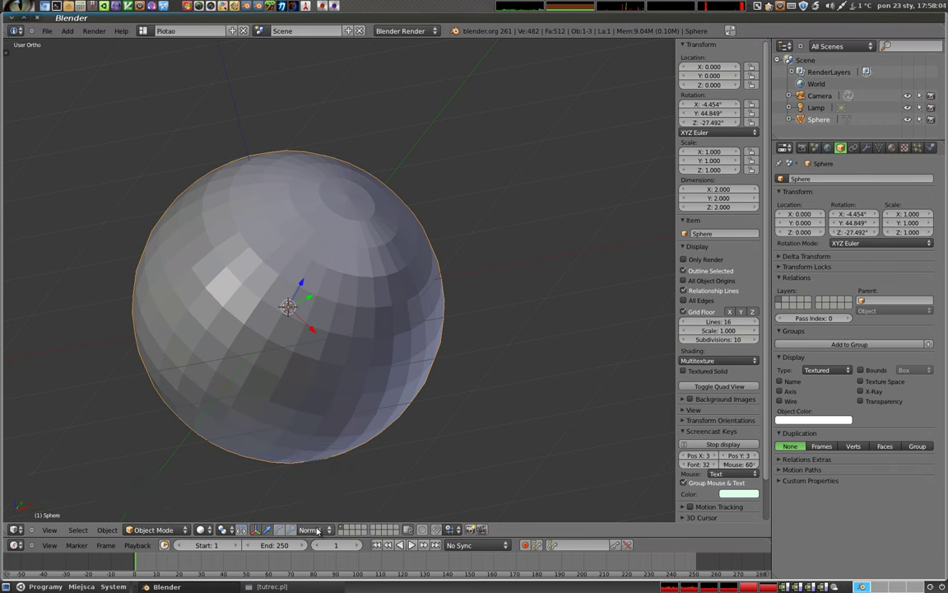
left_click(319, 529)
Step: Delete the sphere and add a cube at the centre, viewed from the front
left_click(317, 533)
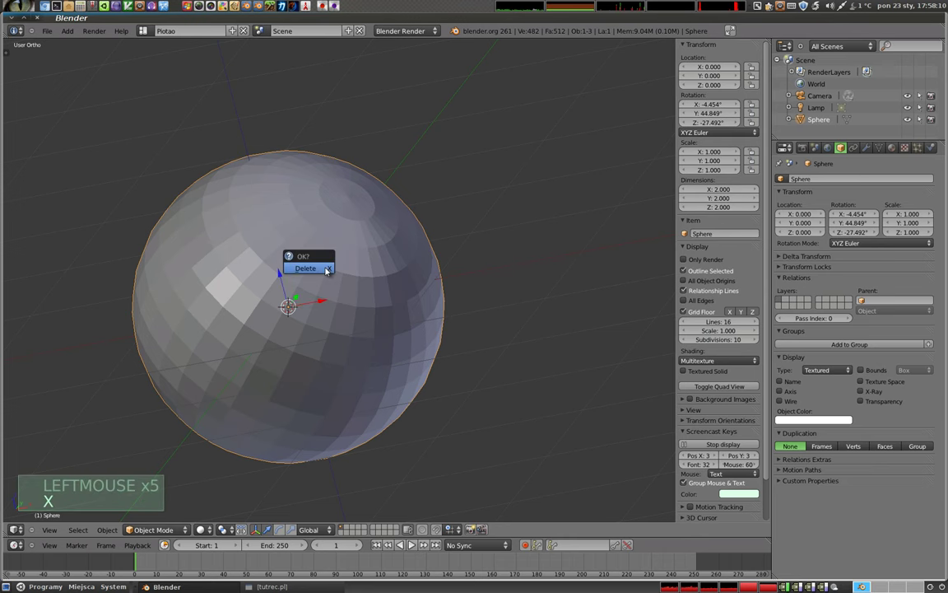
middle_click(409, 293)
scroll("down", 3)
middle_click(302, 369)
key("shift+a")
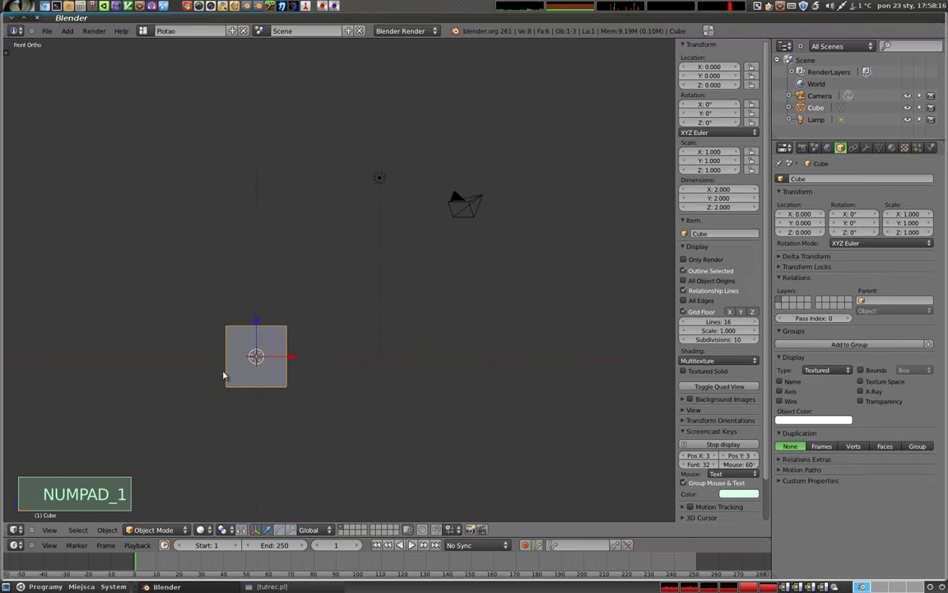
Step: Move the cube to the right and place a duplicate on the opposite side
left_click(291, 354)
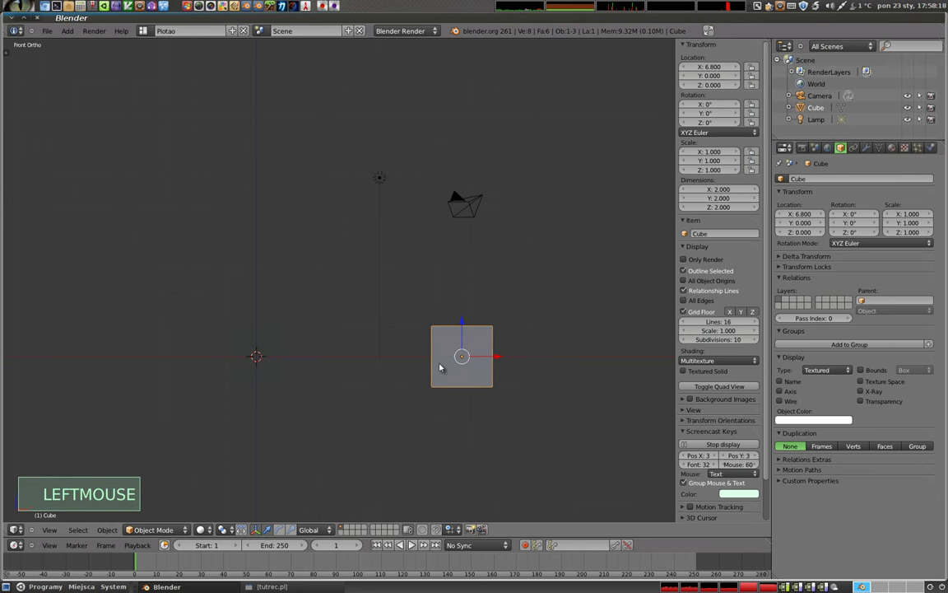
key("shift+d")
left_click(118, 413)
Step: Select both cubes and tilt them together by about 15.6 degrees about Y
right_click(463, 344)
key("r")
left_click(544, 315)
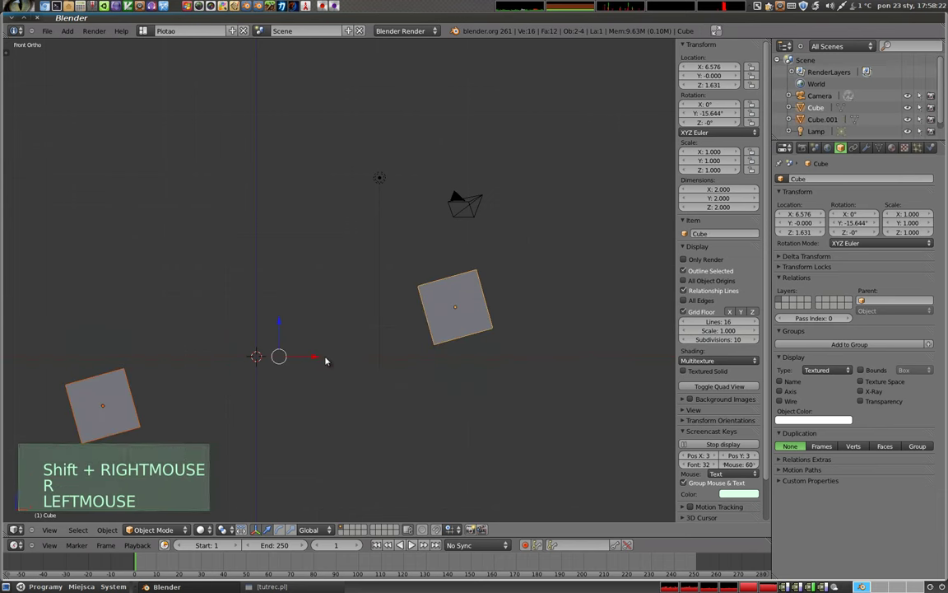
Step: Orbit around the two tilted cubes and select only the right-hand cube
middle_click(326, 323)
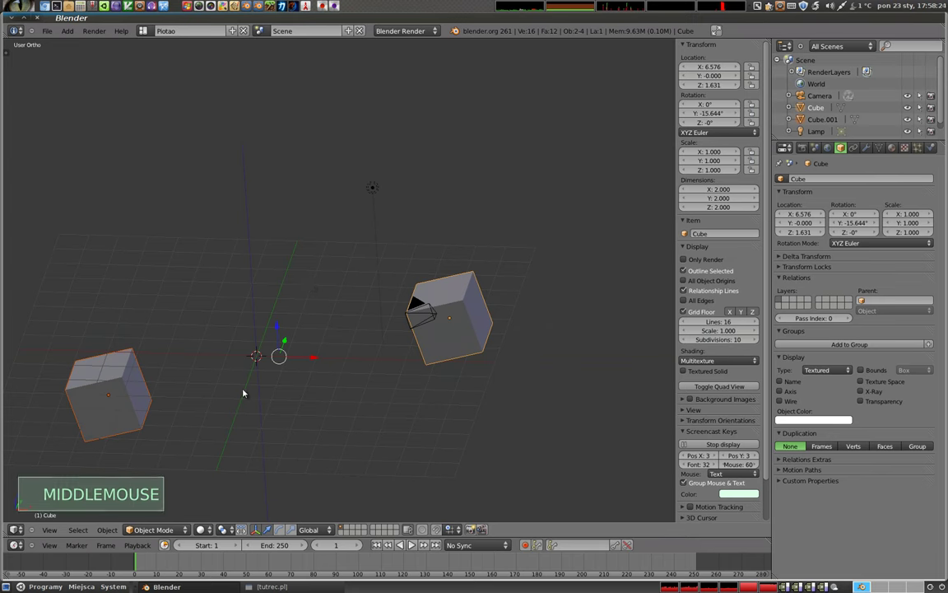
middle_click(511, 334)
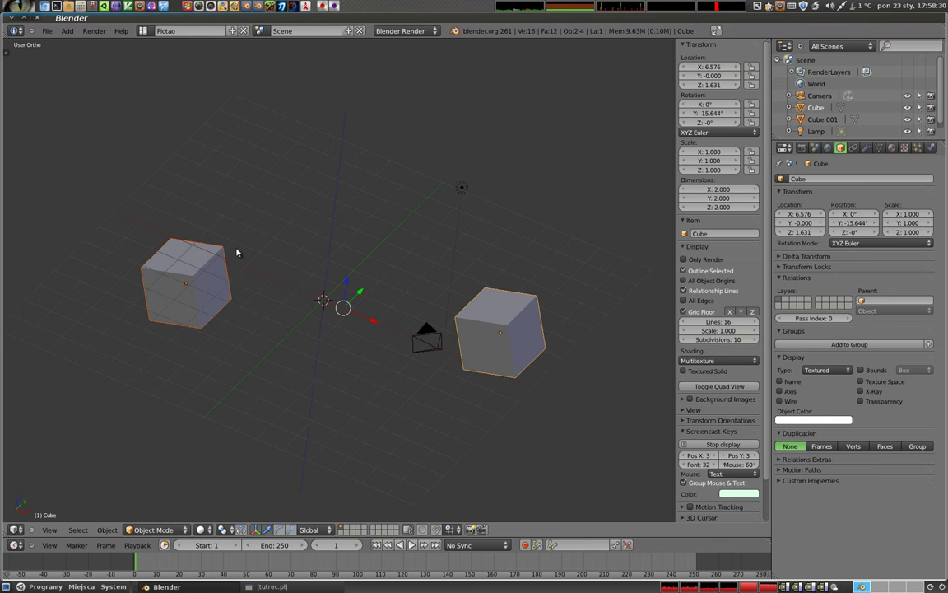
middle_click(319, 371)
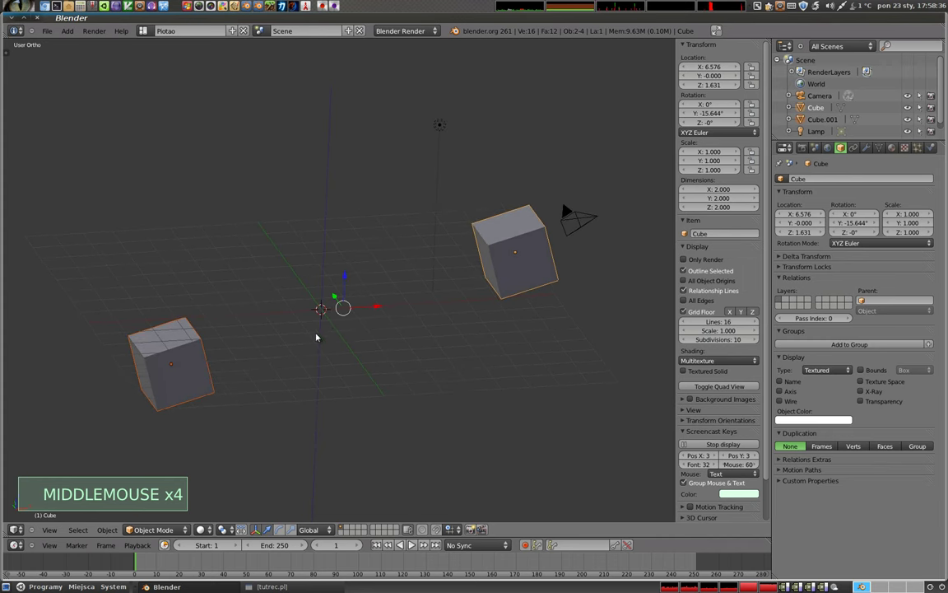
right_click(514, 229)
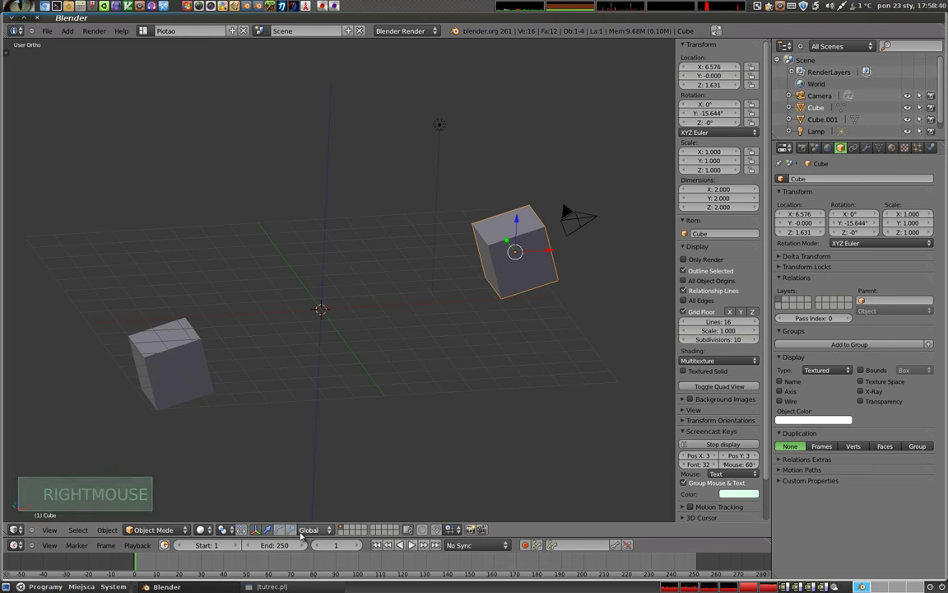
left_click(311, 533)
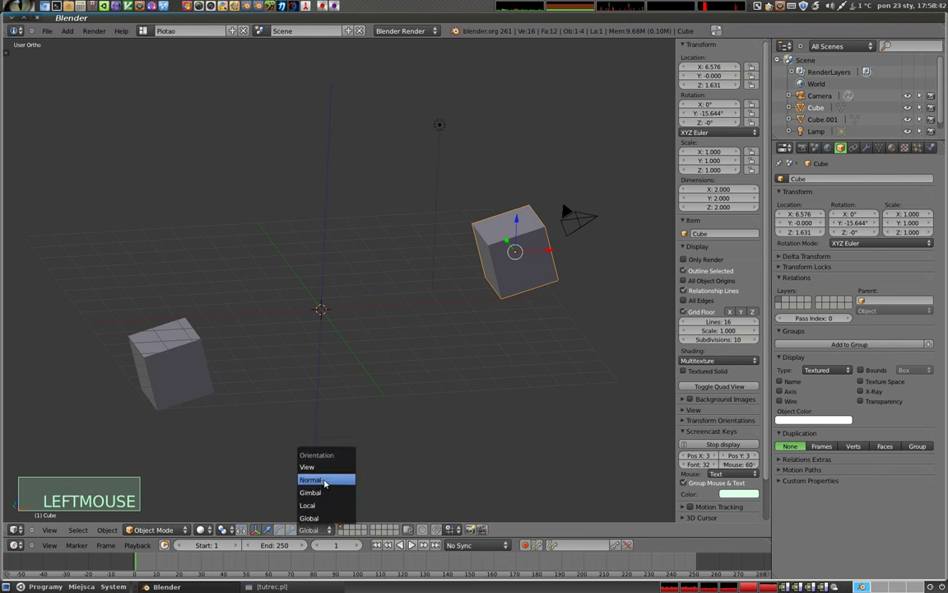
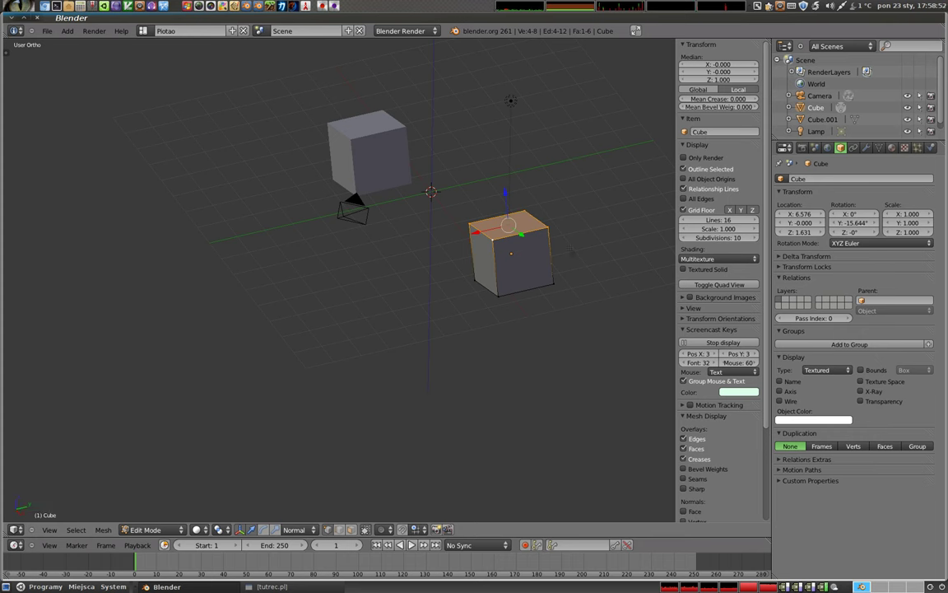
Step: Tidy the N panel so the Transform Orientations setting, reading Normal, is shown
scroll("up", 3)
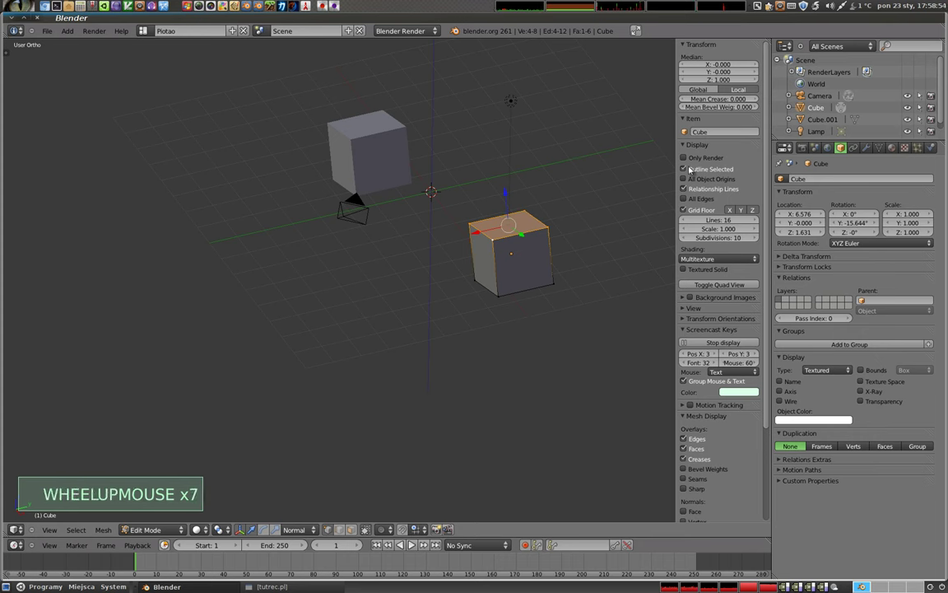
left_click(687, 311)
left_click(684, 424)
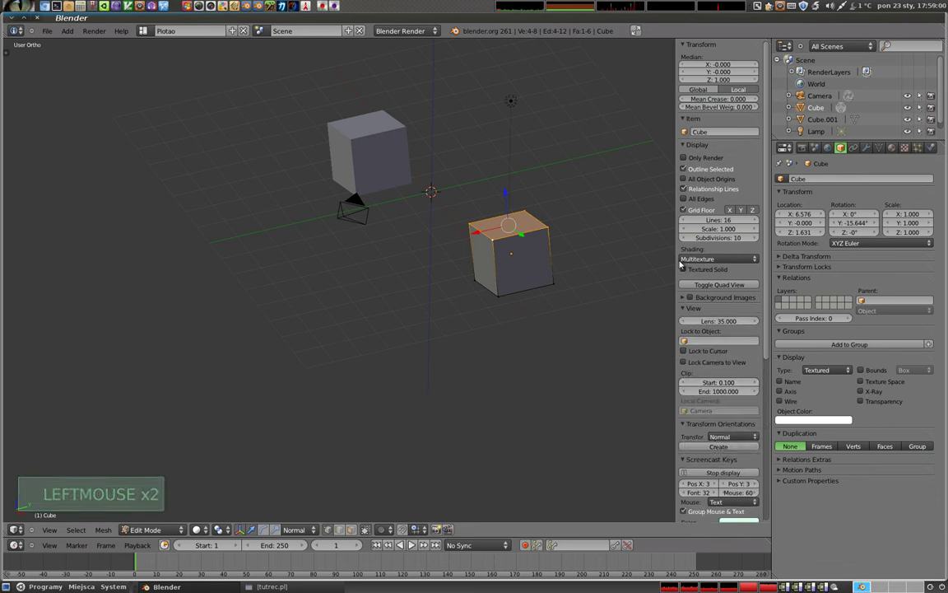
left_click(682, 149)
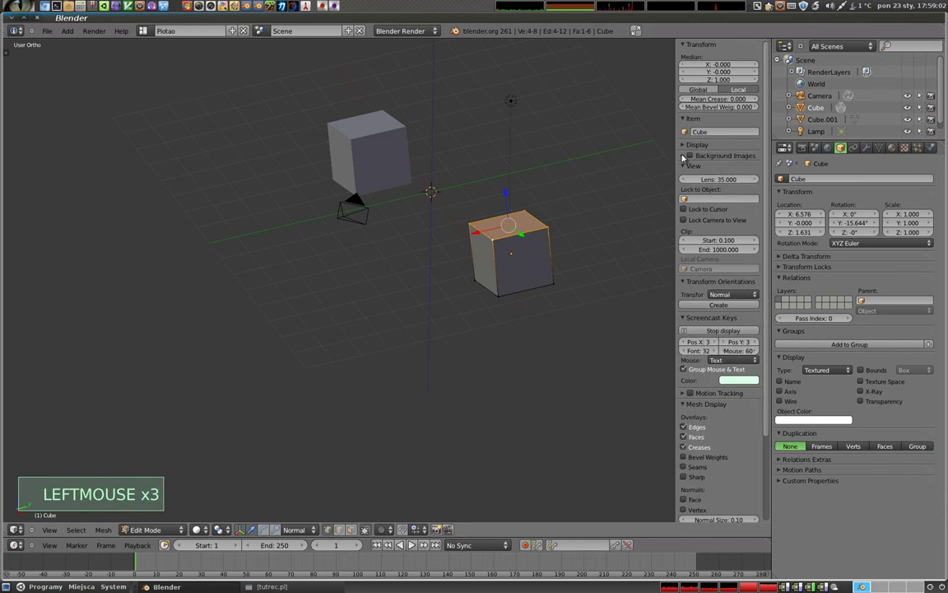
left_click(686, 163)
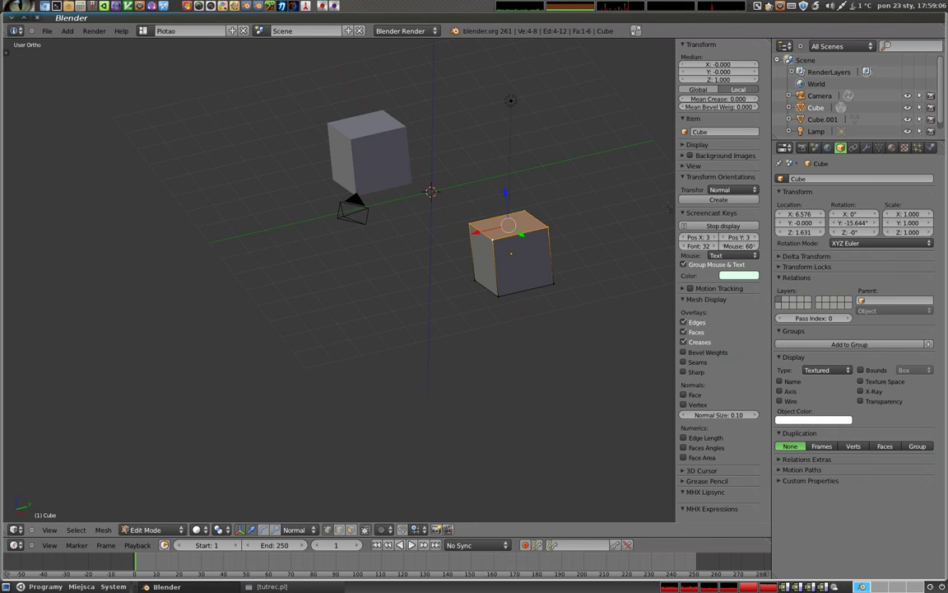
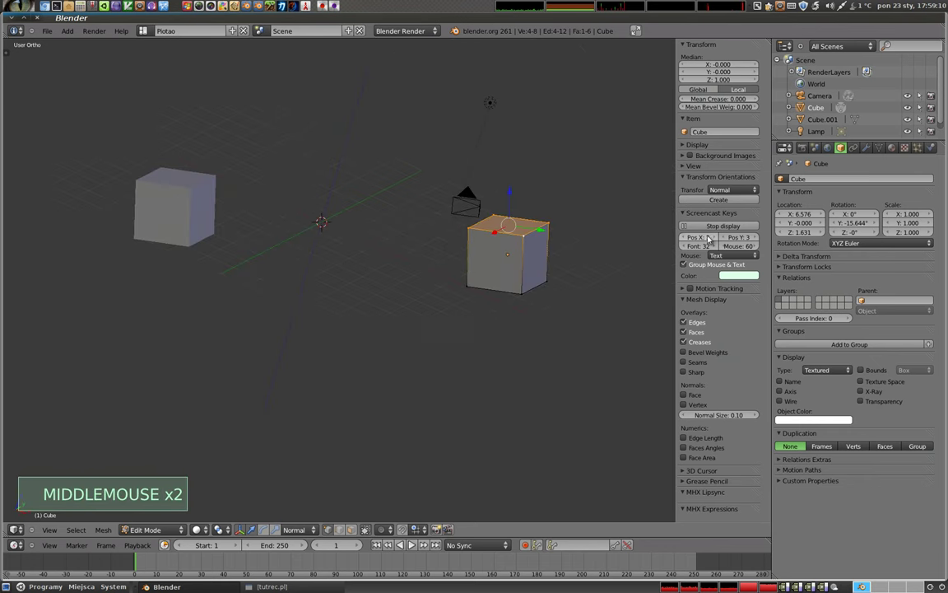
Step: Choose Normal in the Transform Orientations list for the new Krzywa orientation
left_click(736, 190)
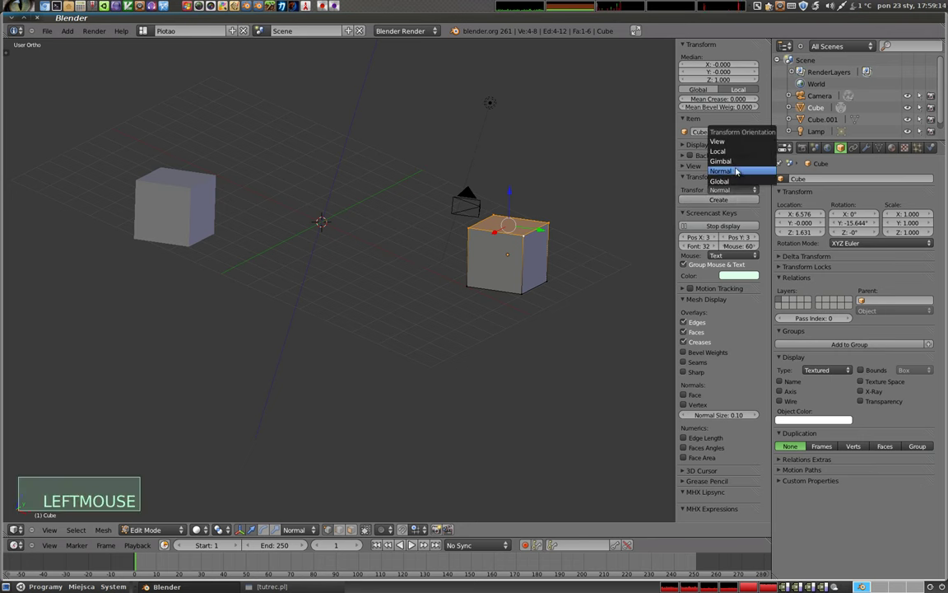
left_click(722, 201)
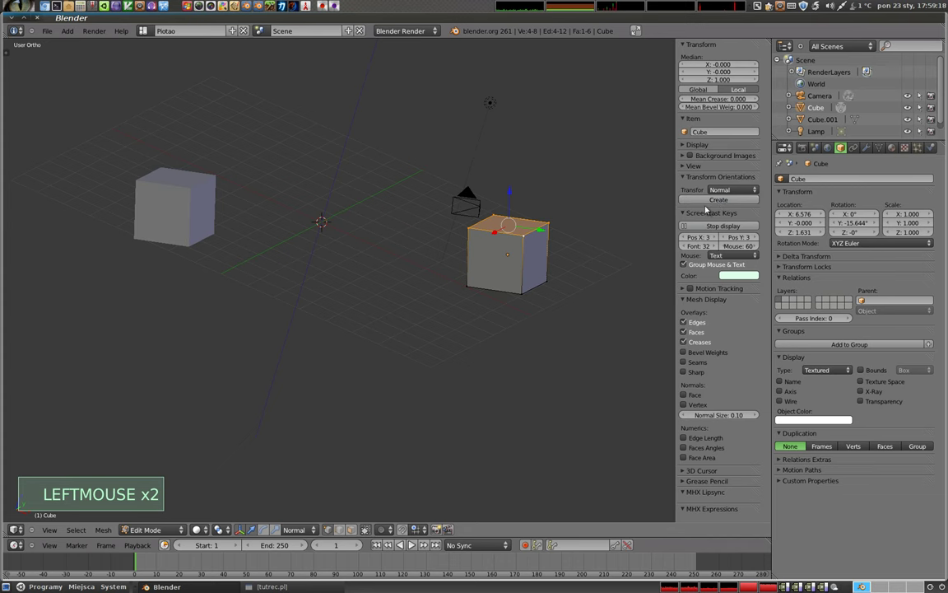
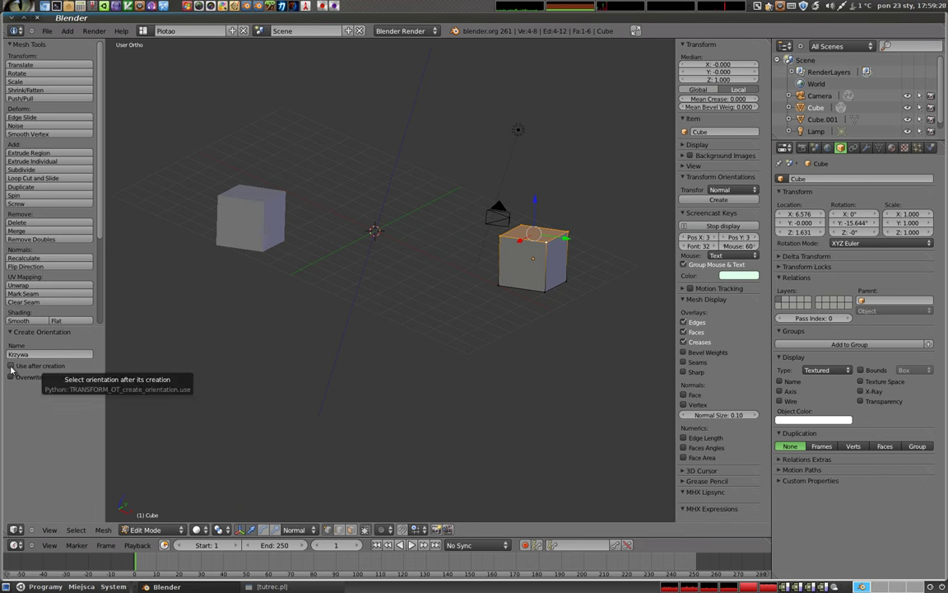
Step: Tick Use after creation so Krzywa.001 is active, then return to Object Mode
left_click(14, 367)
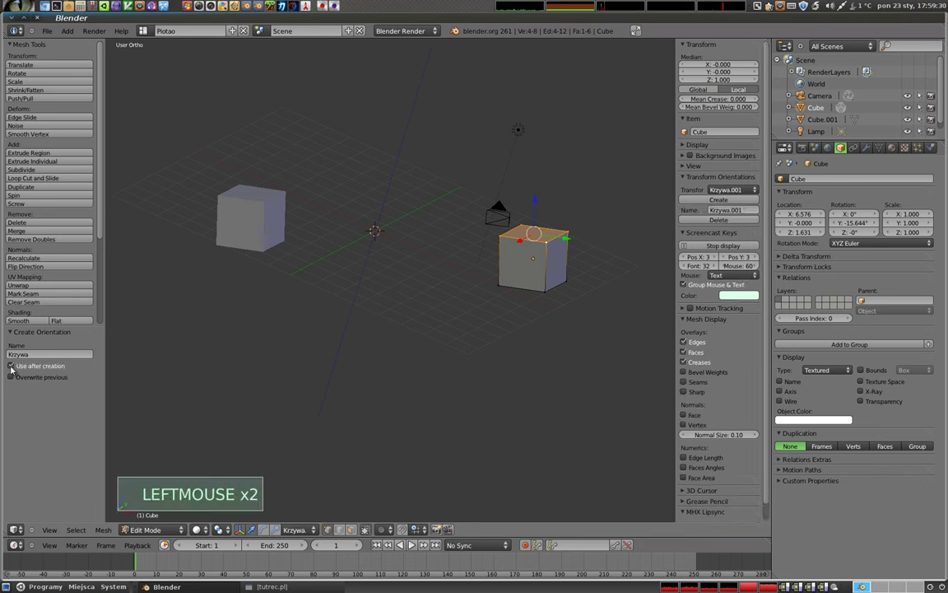
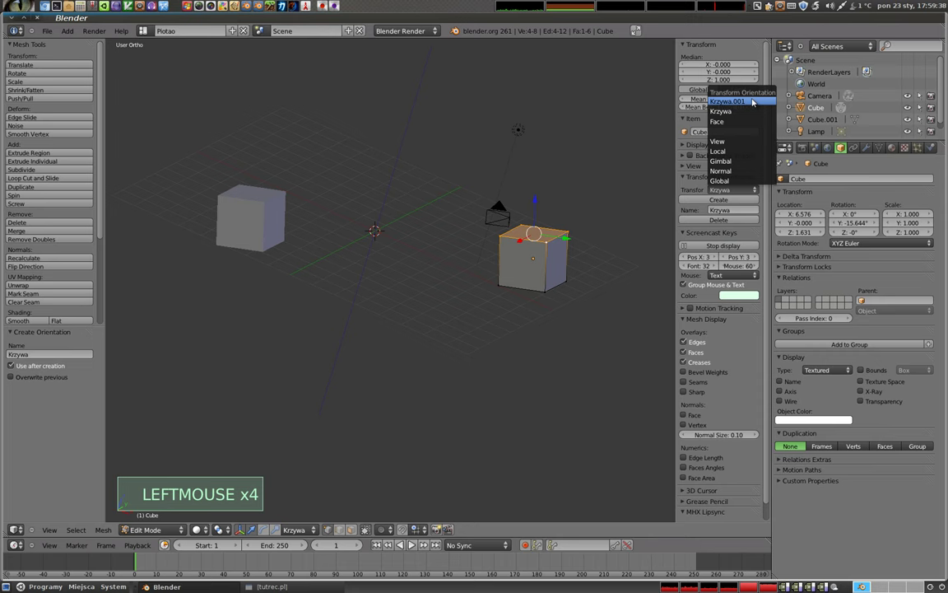
key("Tab")
Step: Select the left-hand cube, Cube.001, ready to reposition it
middle_click(304, 252)
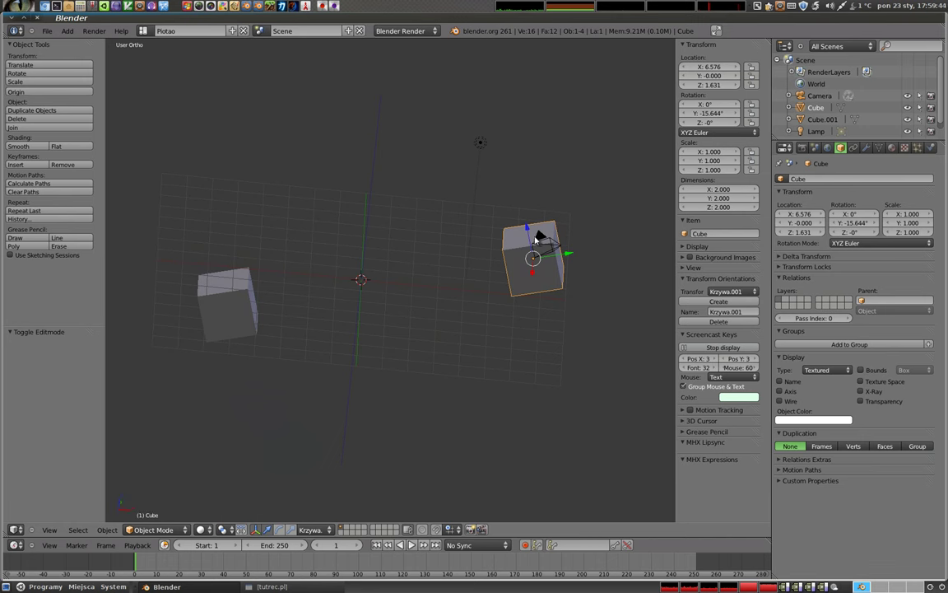
right_click(253, 306)
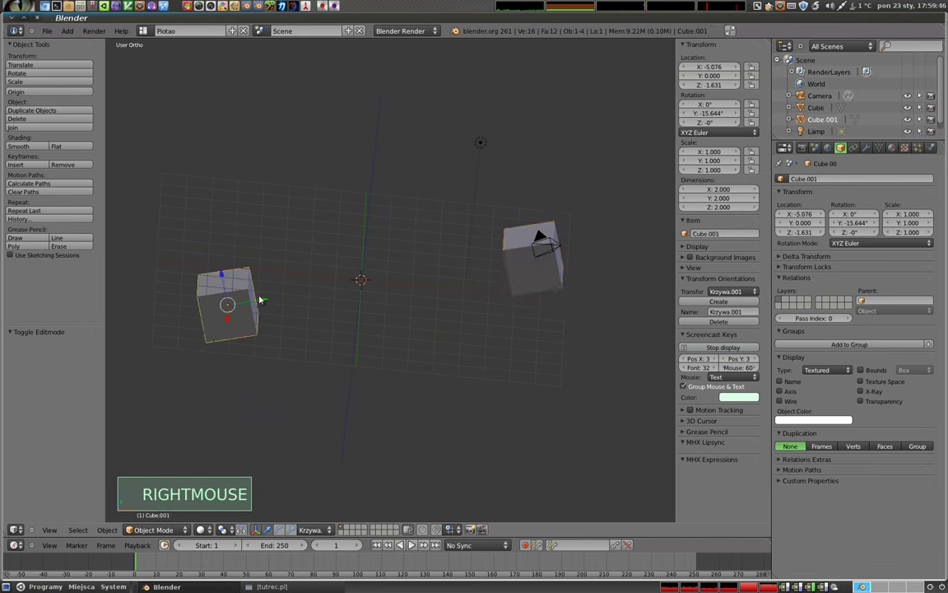
left_click(263, 303)
left_click(469, 216)
Step: Rotate and shift Cube.001 along the Krzywa.001 axes to sit beside the first cube
key("r")
left_click(506, 234)
left_click(498, 223)
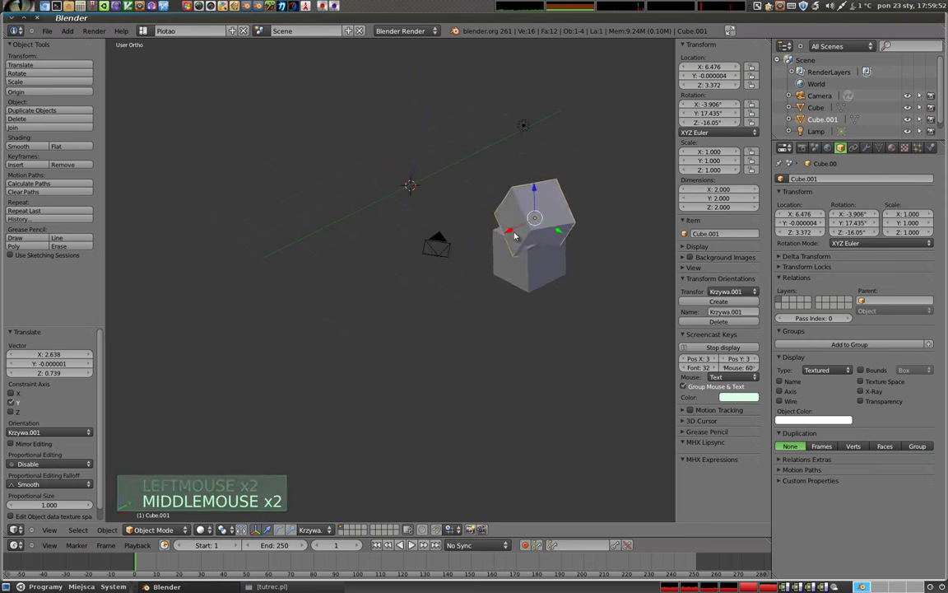
left_click(522, 231)
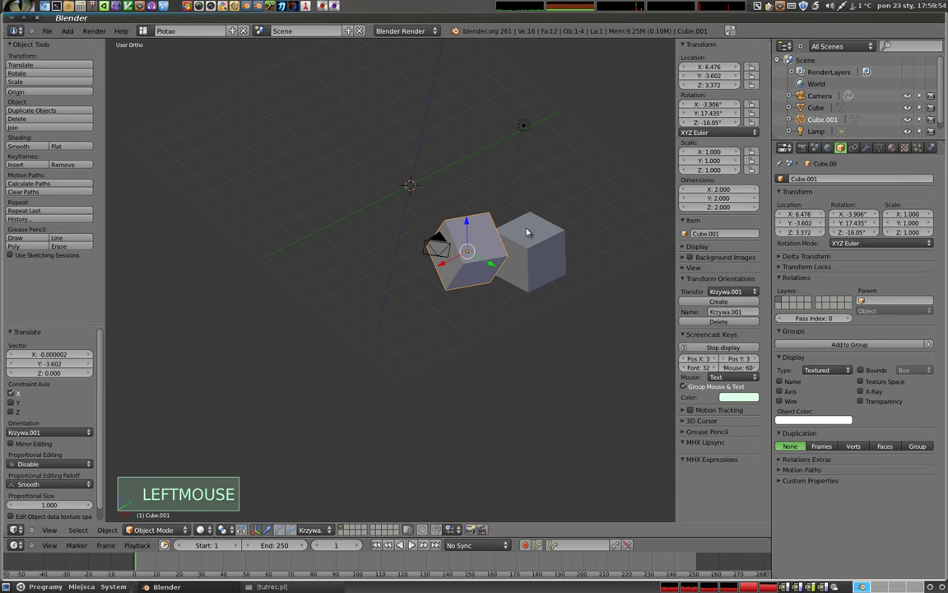
middle_click(487, 359)
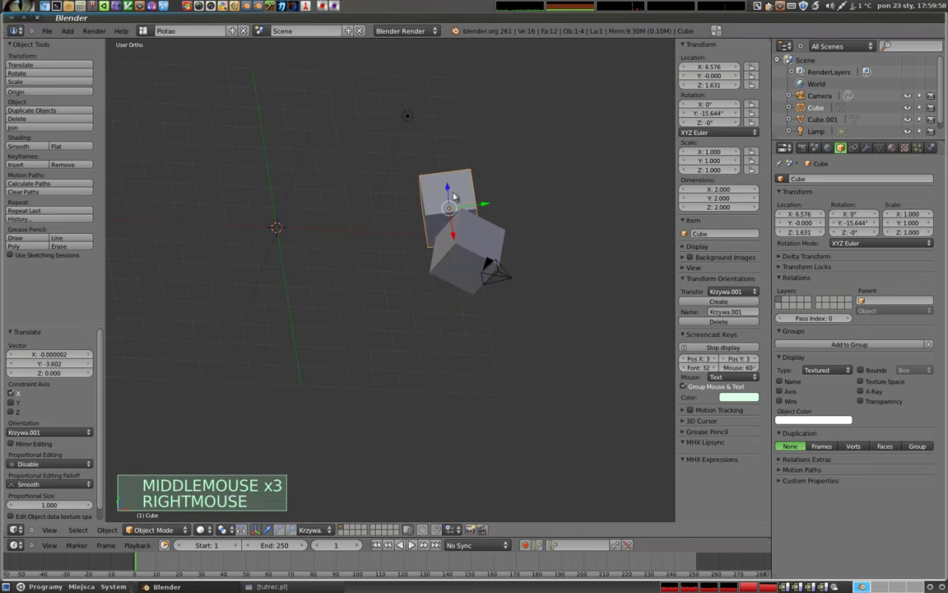
middle_click(413, 300)
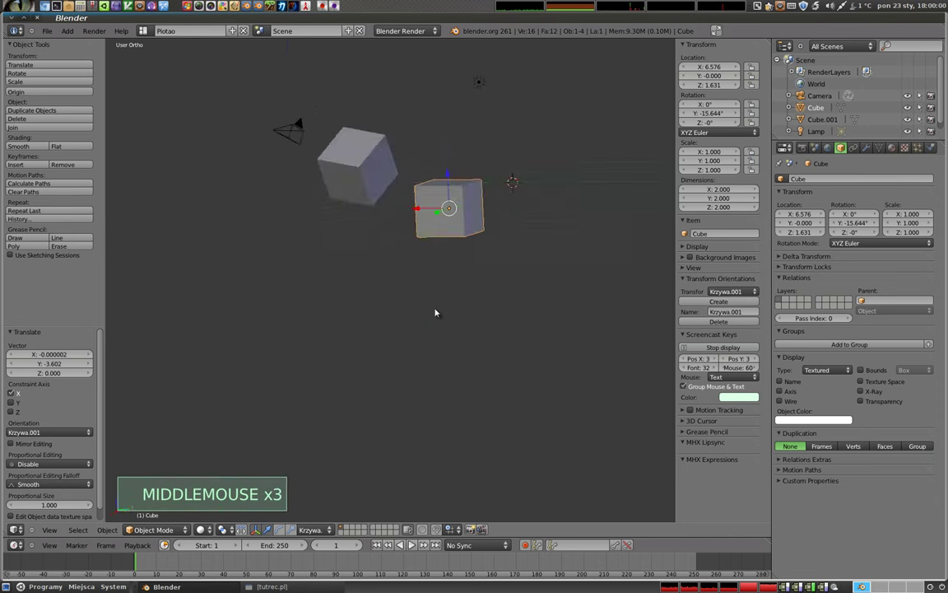
middle_click(450, 239)
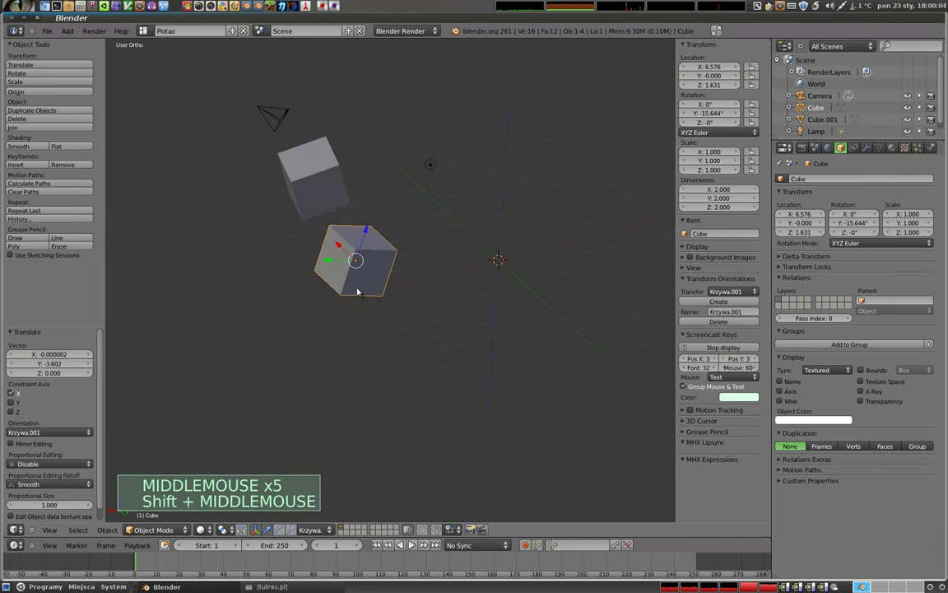